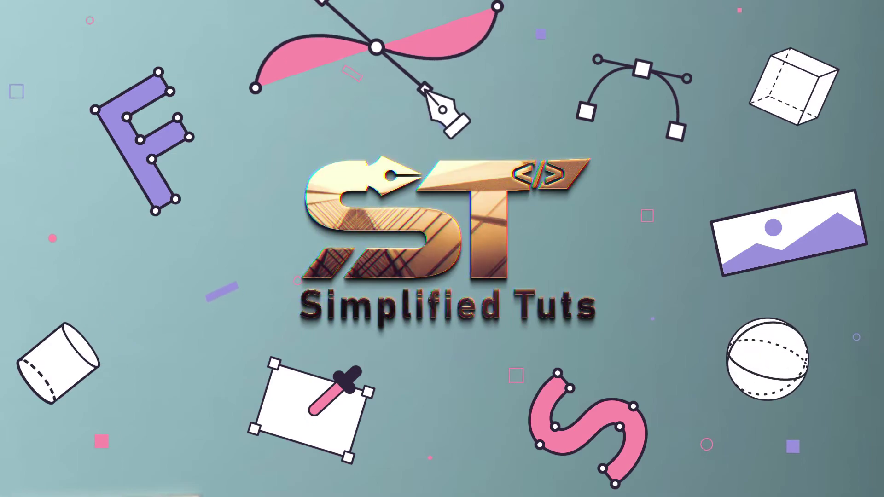
Draw a large and small hexagon and drag-copy the pair, snapping it above the originals
{"action": "left_click", "coordinate": [8, 216]}
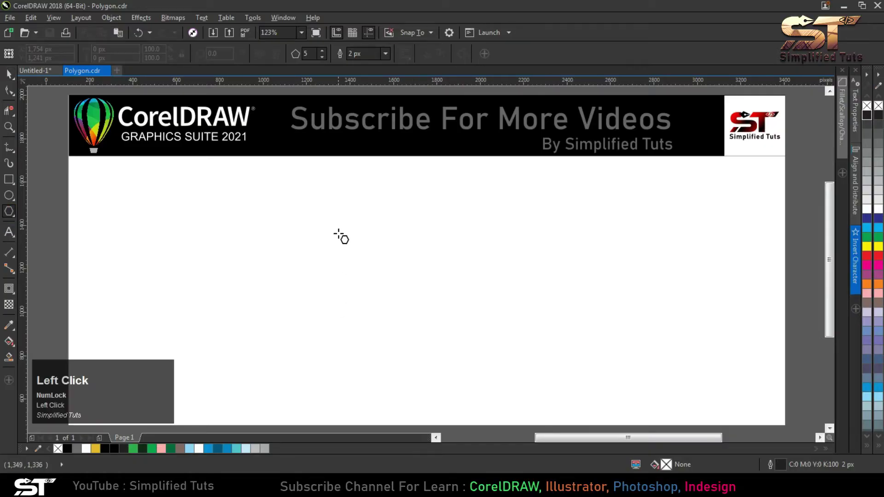
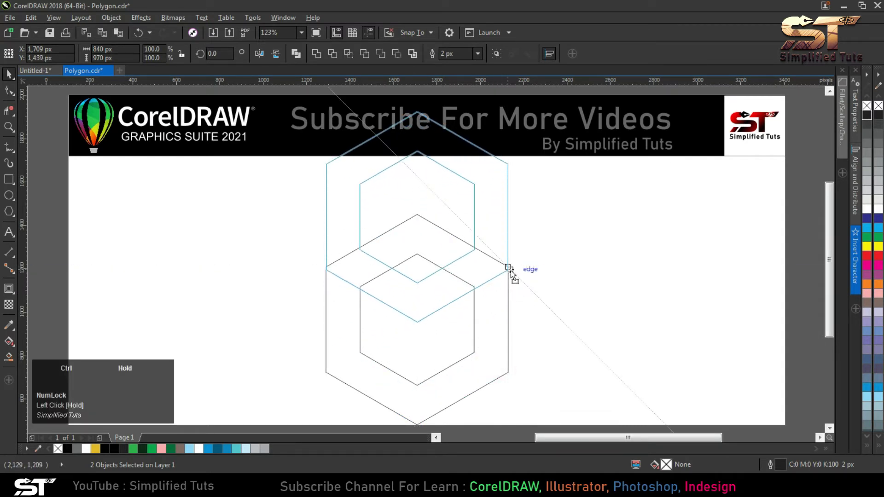
{"action": "right_click", "coordinate": [512, 276]}
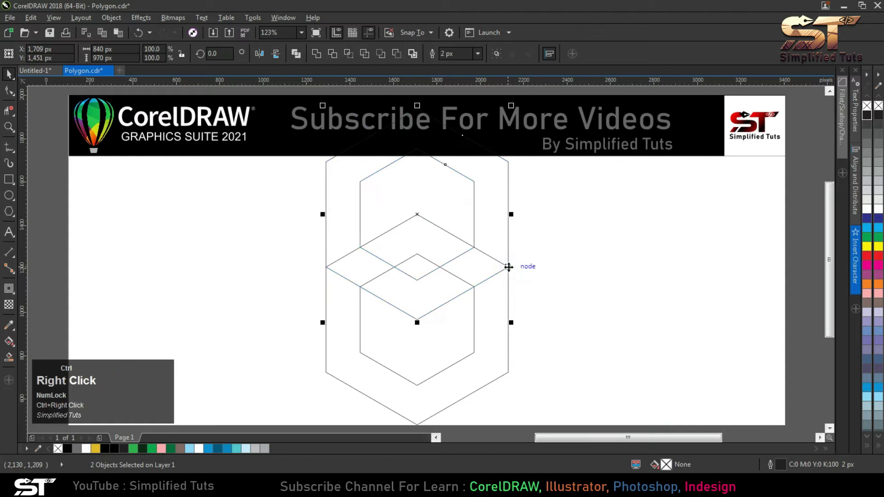
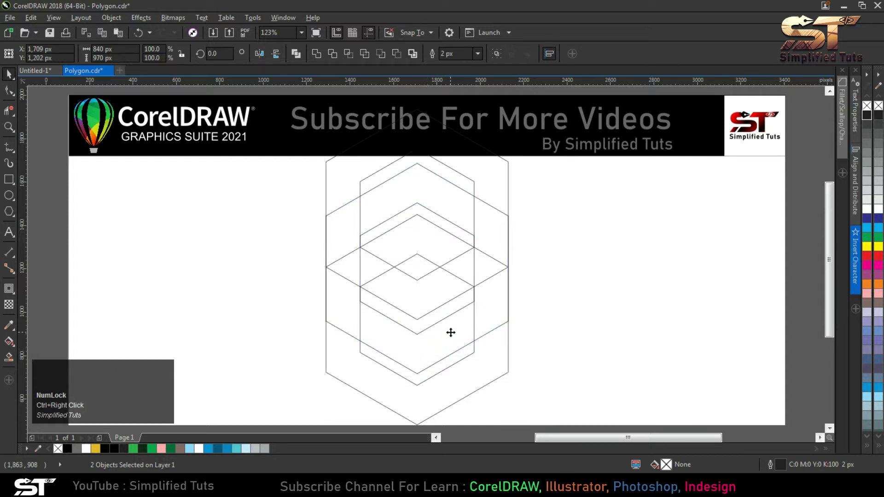
Smart-fill the enclosed regions between the hexagon outlines green and select the filled shape
{"action": "left_click", "coordinate": [11, 361]}
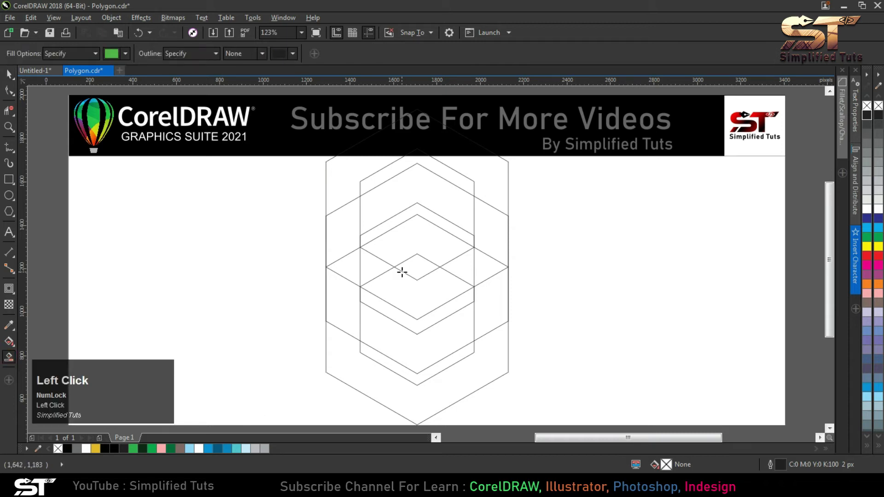
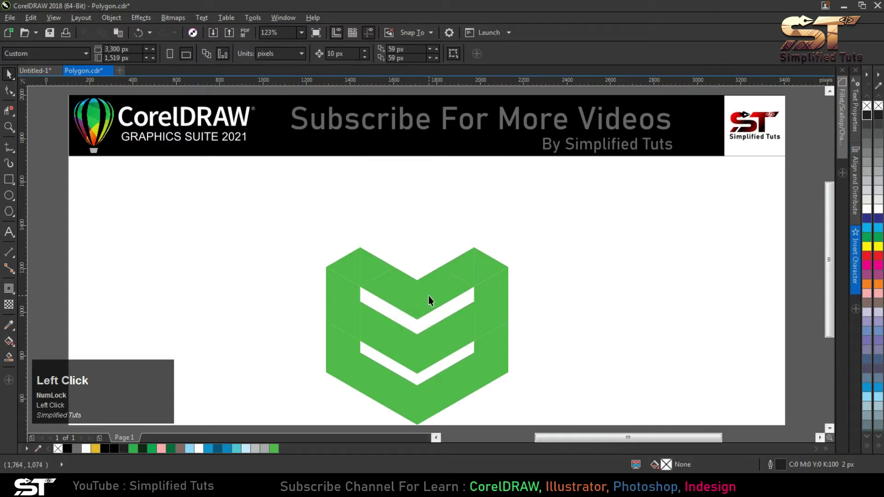
{"action": "scroll", "scroll_direction": "down", "scroll_amount": 3}
{"action": "left_click", "coordinate": [466, 356]}
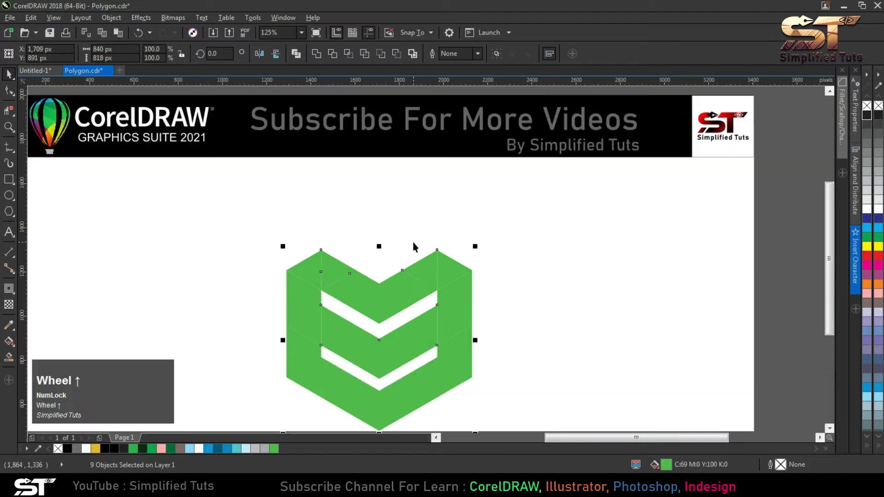
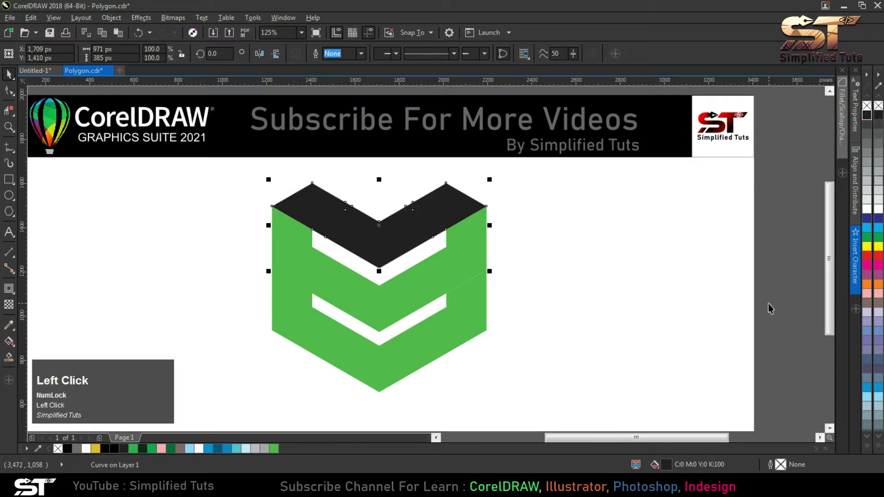
Break the green shape apart and give the outer band pieces a dark fill
{"action": "left_click", "coordinate": [355, 359]}
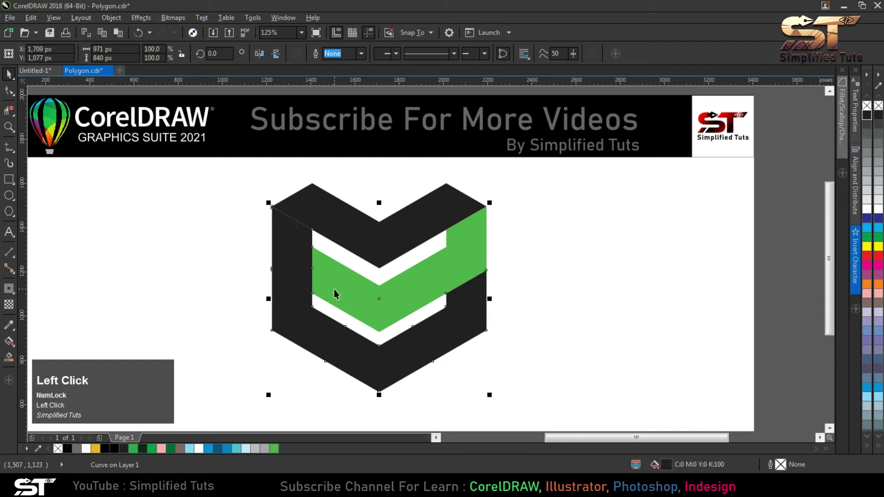
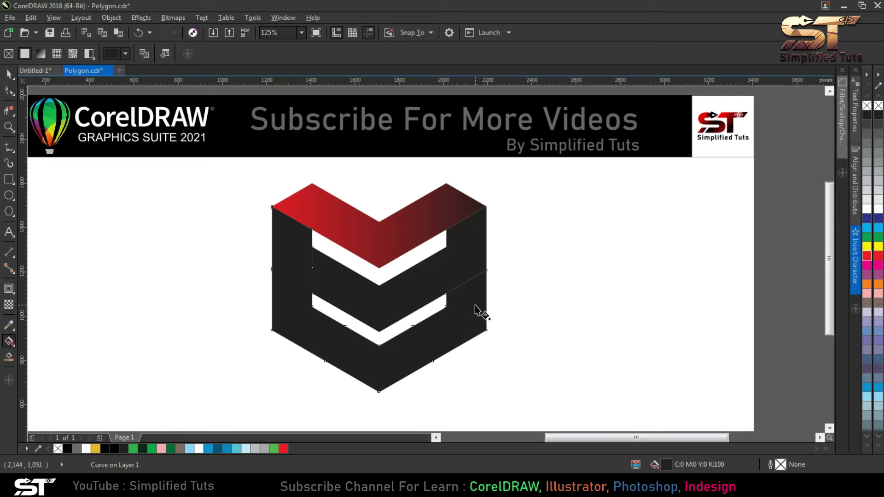
Fill the outer side and bottom band red from the palette
{"action": "left_click", "coordinate": [304, 290]}
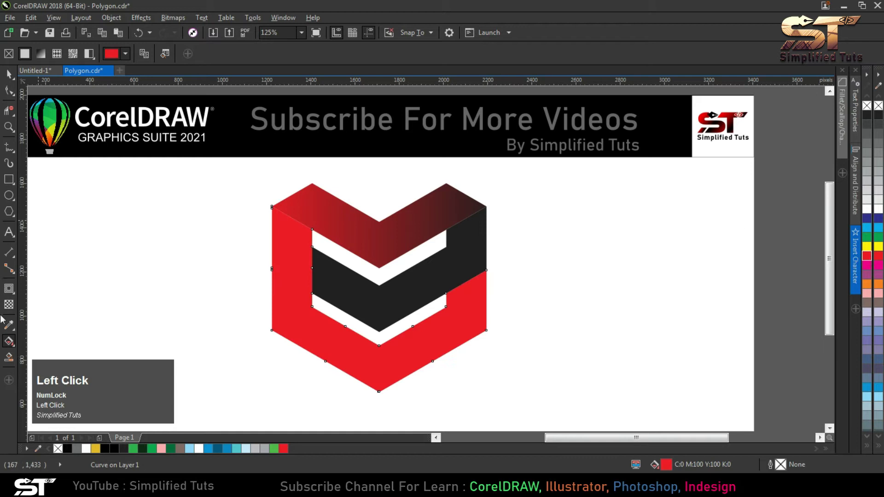
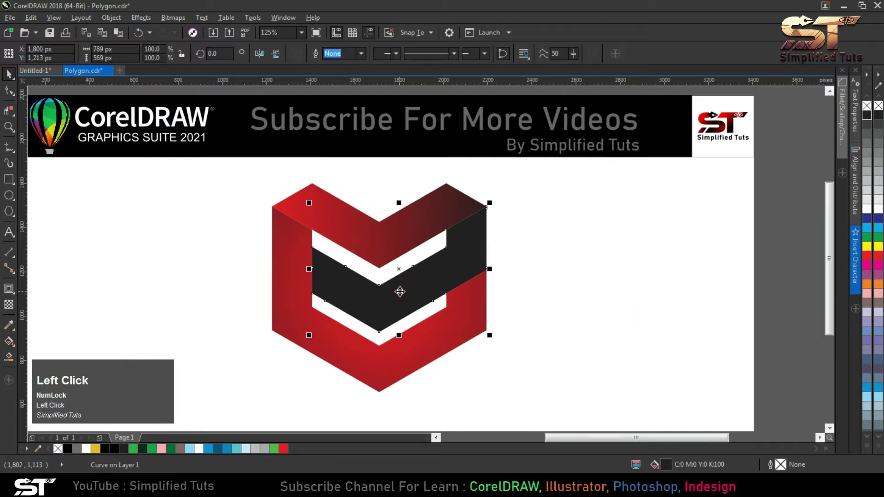
Zoom in on the dark middle chevron piece to reshape its ends with the Shape tool
{"action": "scroll", "scroll_direction": "up", "scroll_amount": 3}
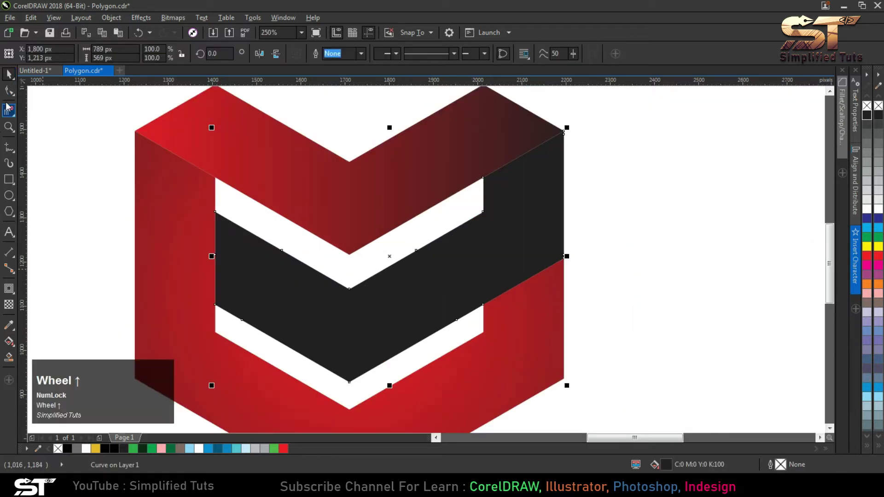
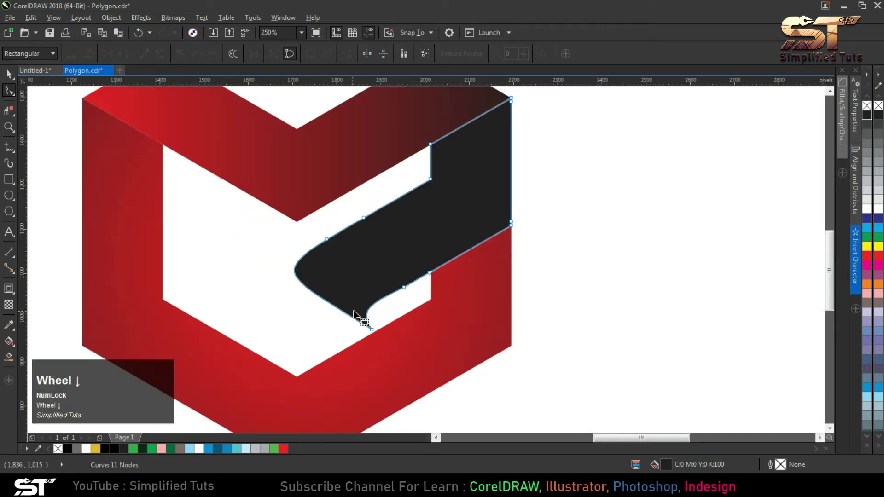
Finish reshaping the curled middle piece and fill it with the red-to-dark gradient
{"action": "left_click", "coordinate": [13, 78]}
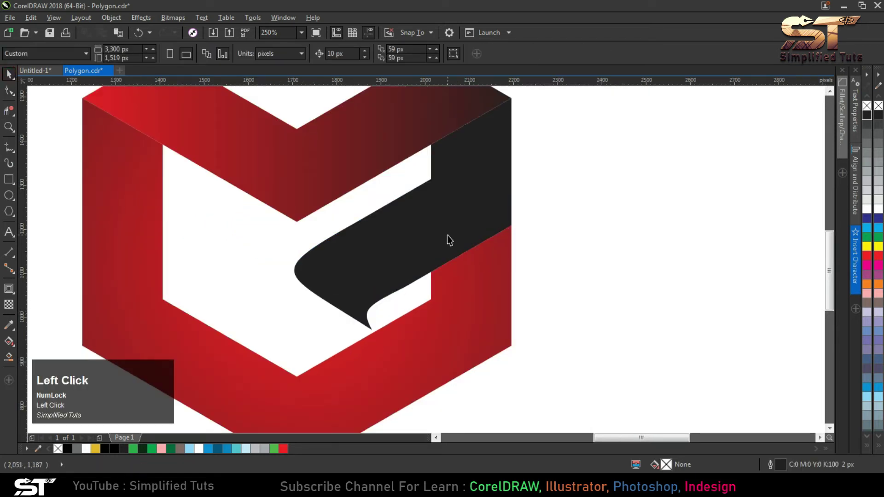
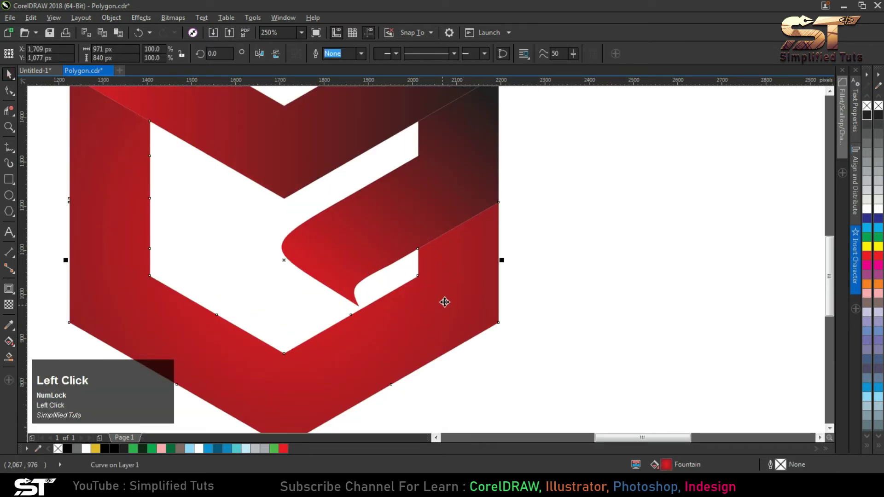
{"action": "scroll", "scroll_direction": "up", "scroll_amount": 3}
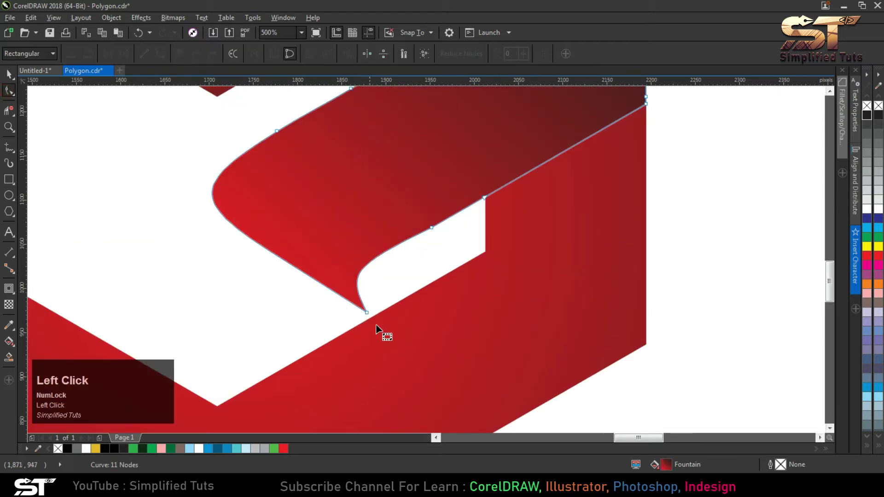
{"action": "scroll", "scroll_direction": "down", "scroll_amount": 3}
{"action": "left_click", "coordinate": [12, 81]}
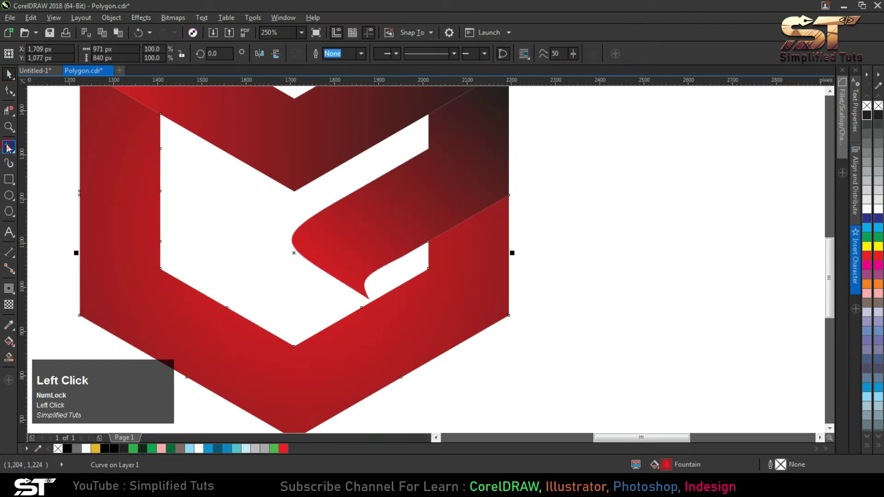
Draw a closed triangle over the fold with the Polyline tool and fill it solid red
{"action": "scroll", "scroll_direction": "up", "scroll_amount": 3}
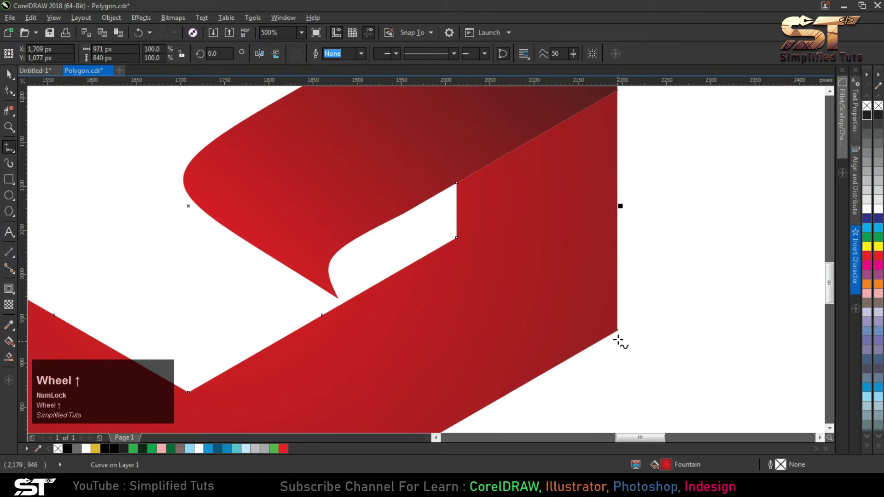
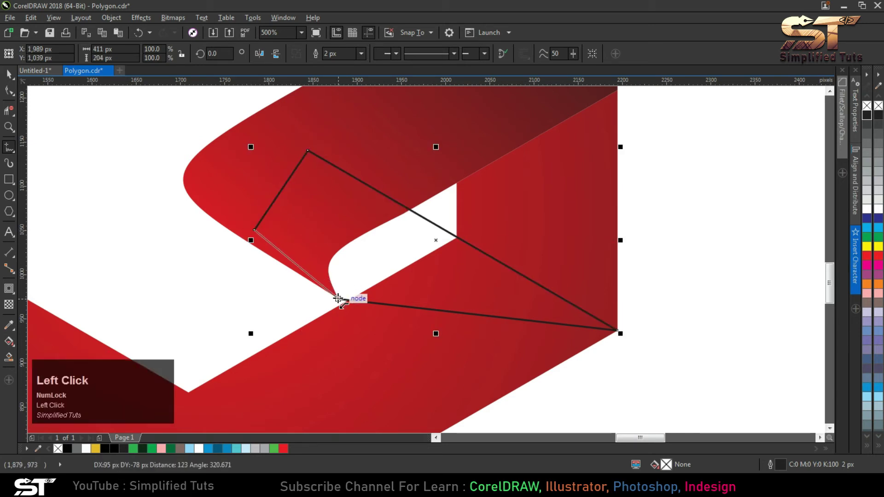
{"action": "scroll", "scroll_direction": "down", "scroll_amount": 3}
{"action": "scroll", "scroll_direction": "up", "scroll_amount": 3}
{"action": "left_click", "coordinate": [422, 212]}
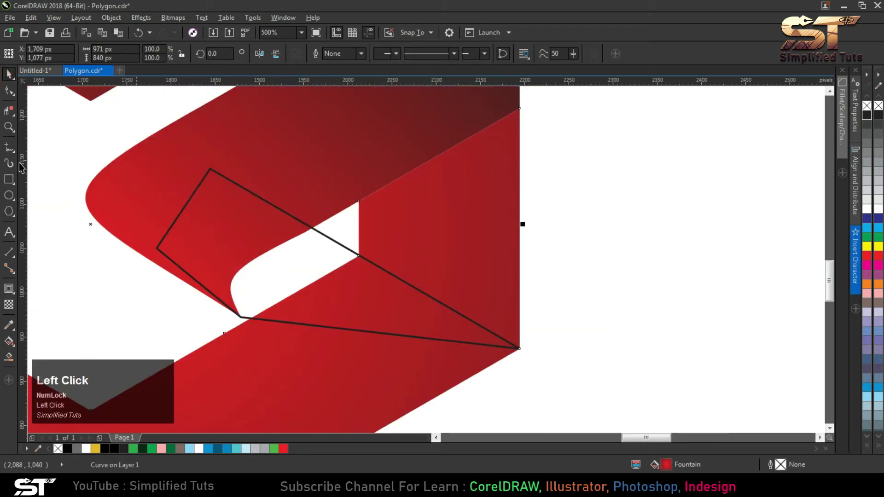
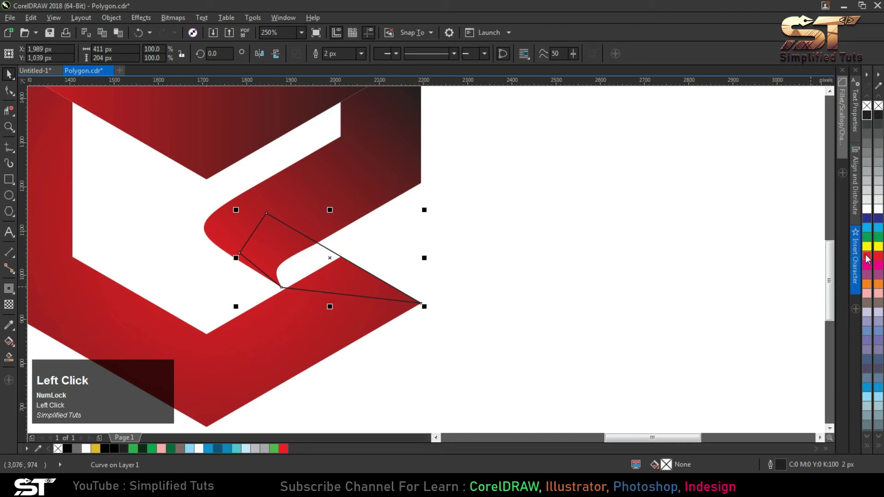
{"action": "left_click", "coordinate": [868, 262]}
Remove the triangle's outline and send it behind the curled piece with Ctrl+PgDn
{"action": "right_click", "coordinate": [869, 110]}
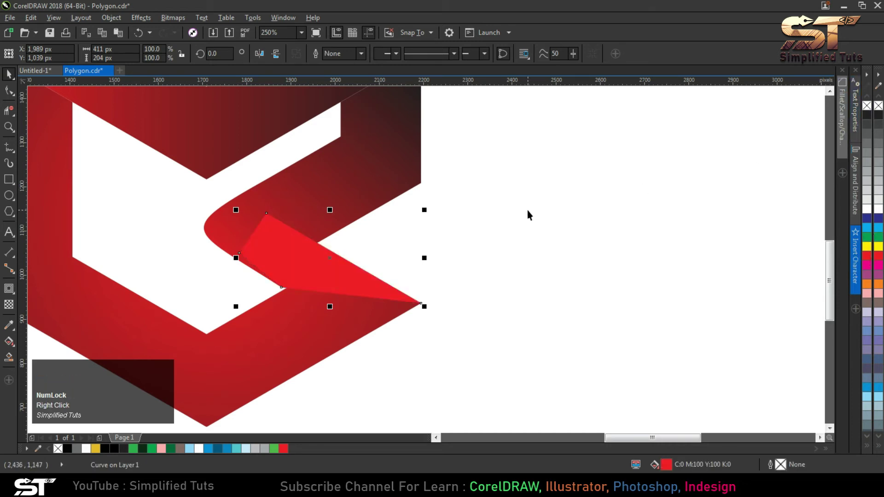
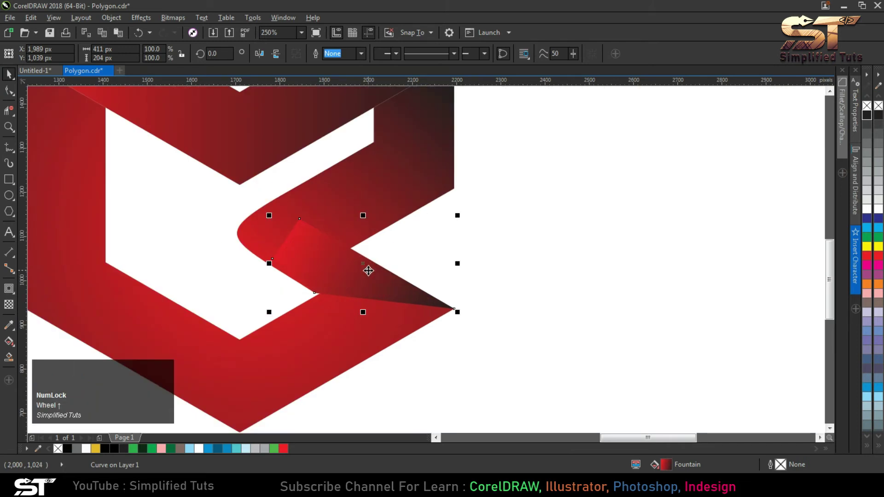
{"action": "key", "text": "ctrl+Num_Lock"}
{"action": "scroll", "scroll_direction": "up", "scroll_amount": 3}
{"action": "key", "text": "ctrl+Page_Down"}
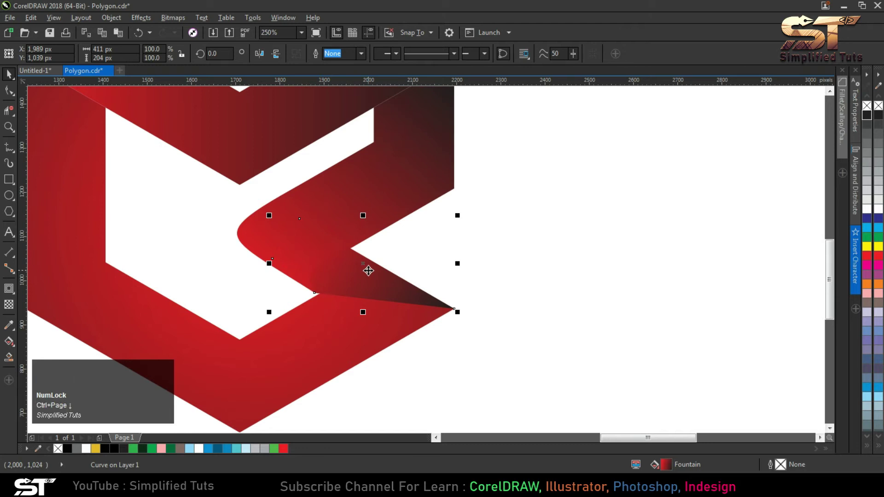
{"action": "scroll", "scroll_direction": "down", "scroll_amount": 3}
{"action": "scroll", "scroll_direction": "up", "scroll_amount": 3}
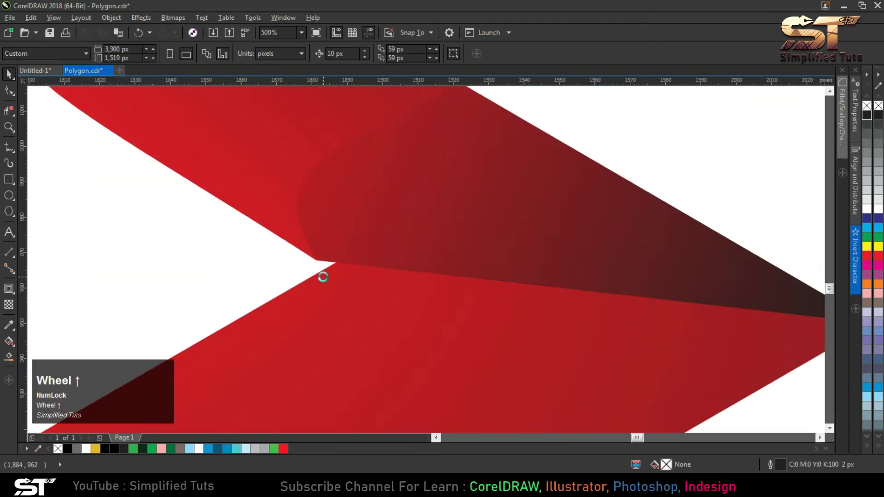
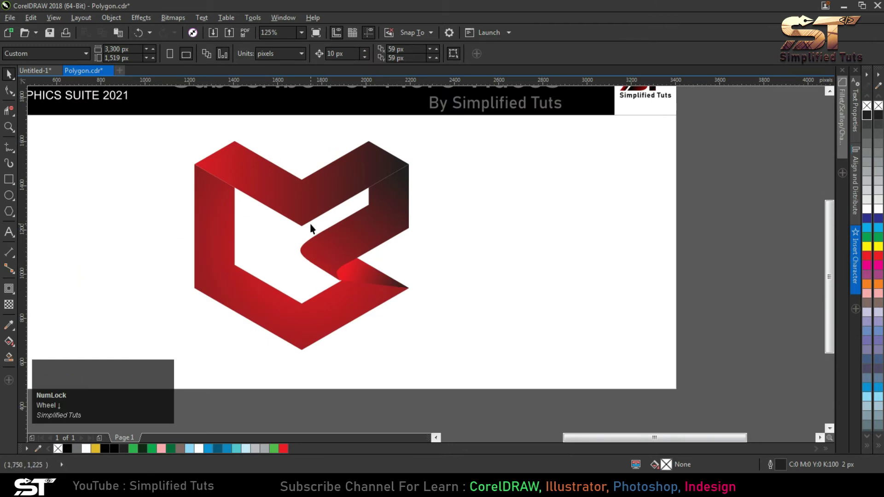
Zoom to the top-left fold and select the top ribbon band to re-angle its gradient
{"action": "scroll", "scroll_direction": "up", "scroll_amount": 3}
{"action": "scroll", "scroll_direction": "down", "scroll_amount": 3}
{"action": "left_click", "coordinate": [244, 185]}
{"action": "scroll", "scroll_direction": "up", "scroll_amount": 3}
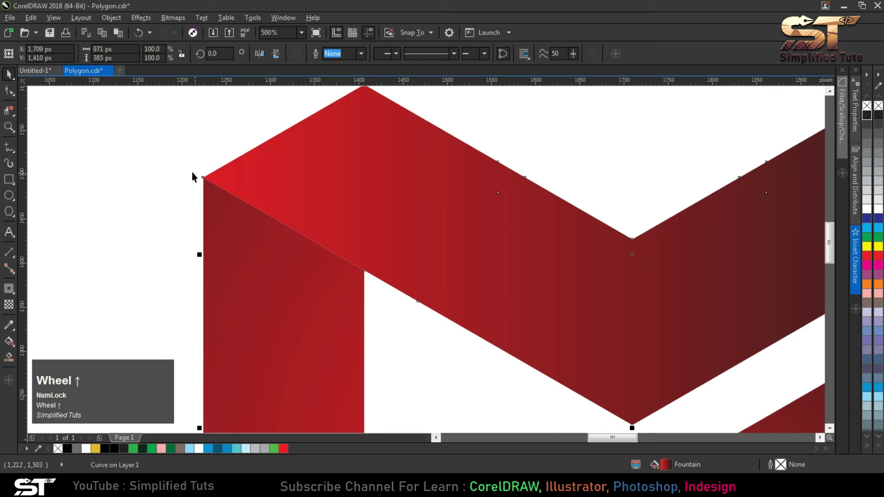
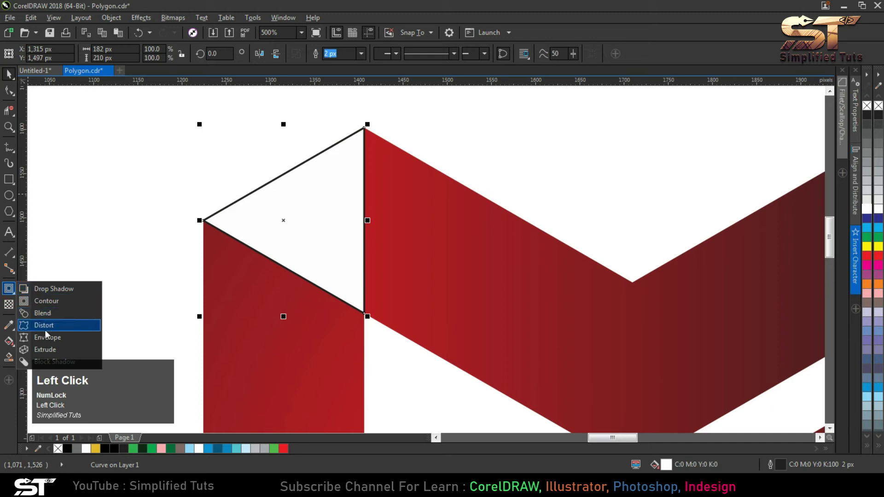
Drag a drop shadow from the white triangle toward the lower left onto the ribbon
{"action": "left_click_drag", "start_coordinate": [50, 300], "coordinate": [277, 306]}
{"action": "key", "text": "ctrl+z"}
{"action": "left_click_drag", "start_coordinate": [294, 212], "coordinate": [43, 118]}
{"action": "key", "text": "ctrl+Num_Lock"}
{"action": "key", "text": "ctrl+z"}
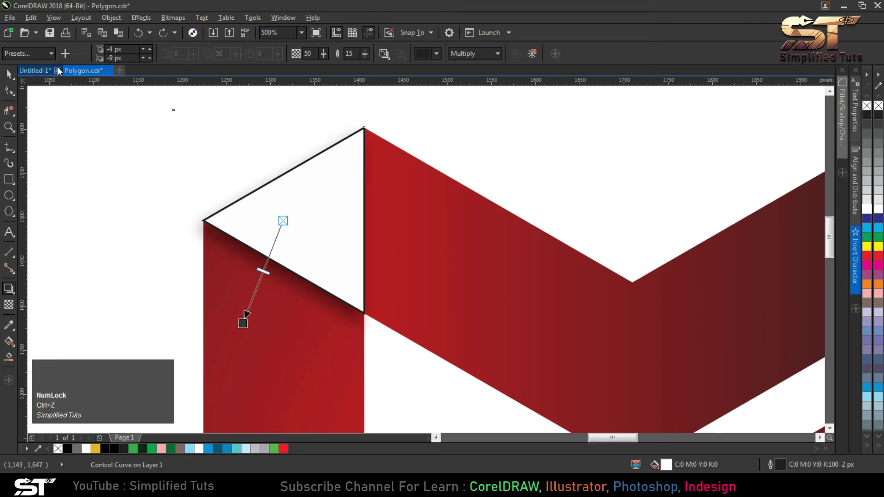
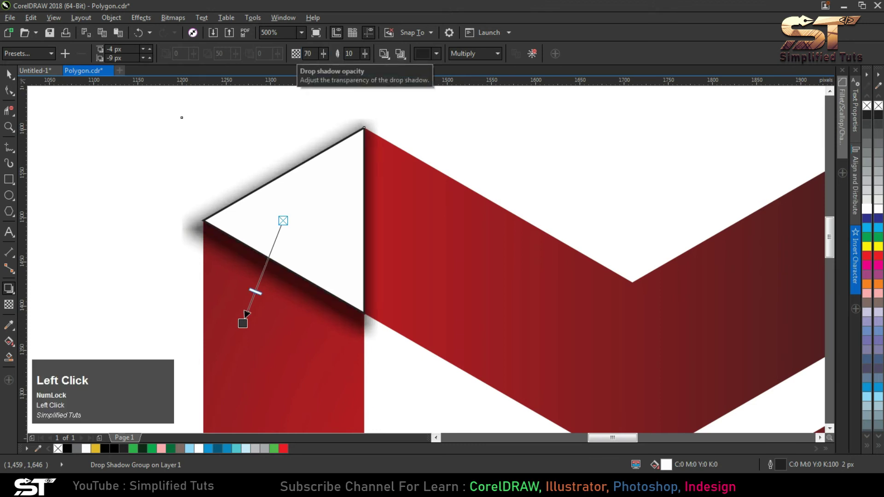
Set the shadow opacity to 70 and feather to 10 in the property bar
{"action": "left_click", "coordinate": [15, 76]}
{"action": "scroll", "scroll_direction": "down", "scroll_amount": 3}
{"action": "left_click", "coordinate": [335, 240]}
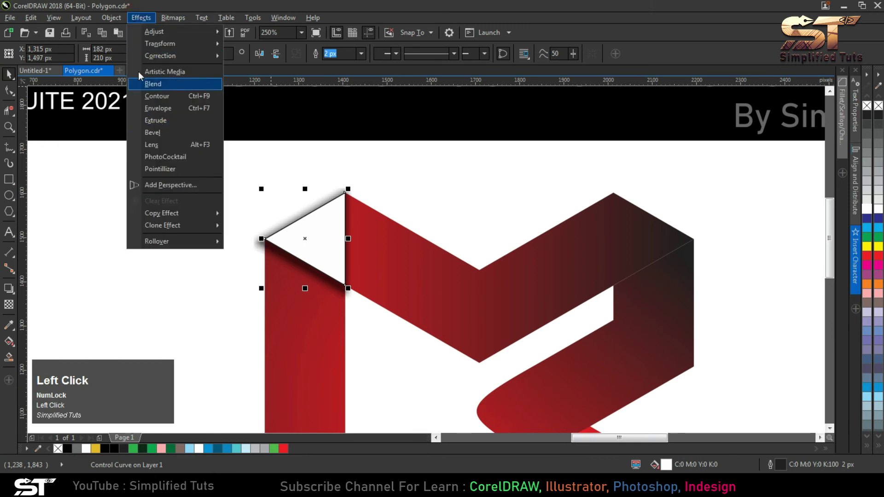
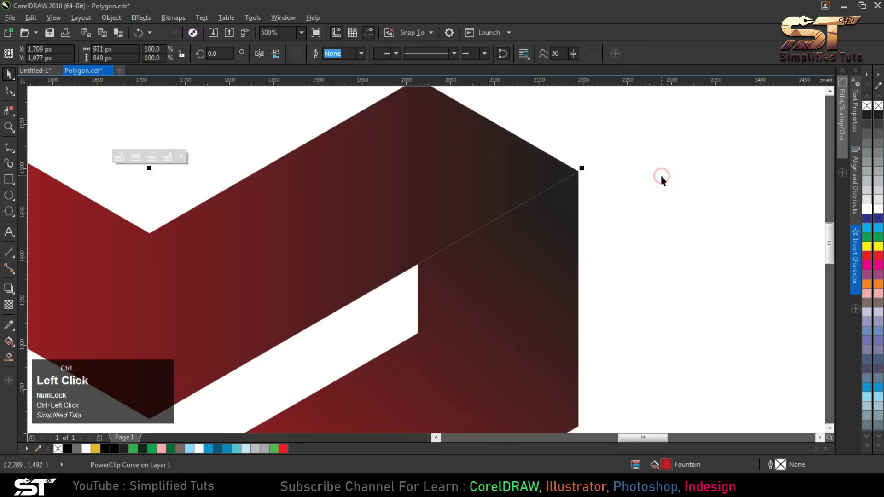
Copy the fold shadow, cut it and place it onto the top-right fold of the ribbon
{"action": "key", "text": "ctrl+z"}
{"action": "left_click", "coordinate": [505, 191]}
{"action": "scroll", "scroll_direction": "down", "scroll_amount": 3}
{"action": "scroll", "scroll_direction": "up", "scroll_amount": 3}
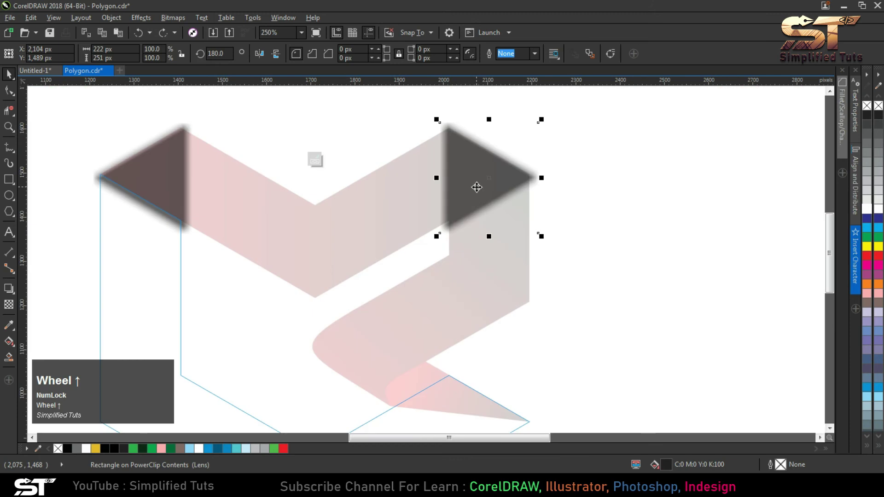
{"action": "key", "text": "ctrl+x"}
{"action": "double_click", "coordinate": [594, 218]}
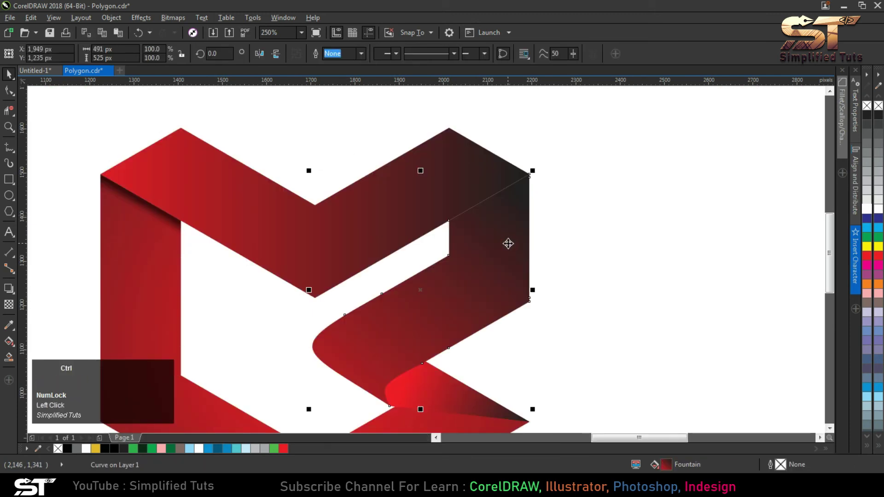
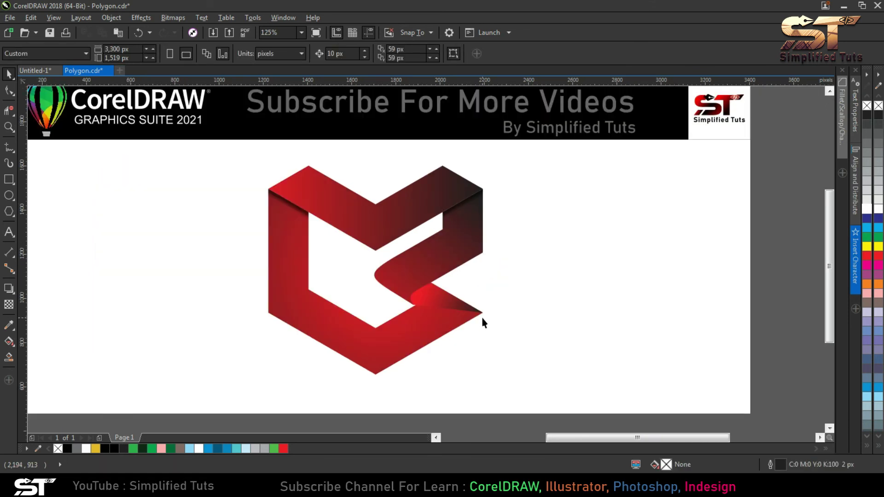
Cast a soft drop shadow beneath the curled piece at the bottom-right fold
{"action": "scroll", "scroll_direction": "up", "scroll_amount": 3}
{"action": "left_click", "coordinate": [369, 250]}
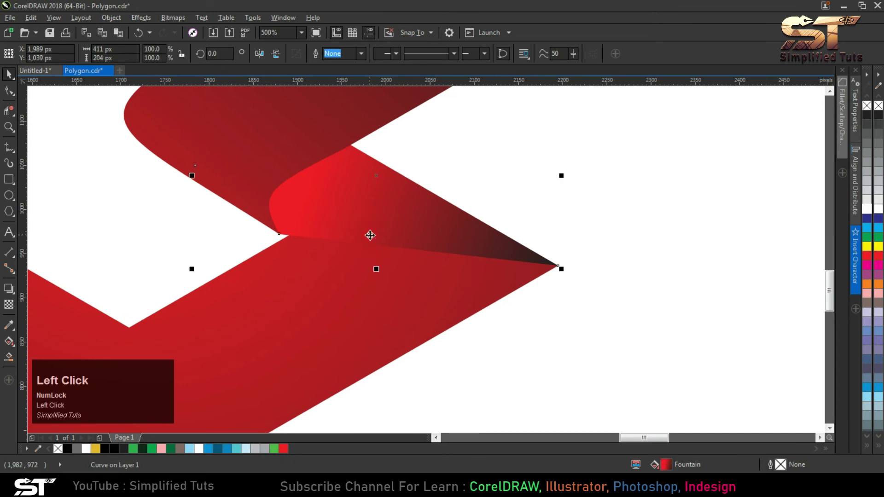
{"action": "scroll", "scroll_direction": "up", "scroll_amount": 3}
{"action": "left_click_drag", "start_coordinate": [15, 296], "coordinate": [15, 74]}
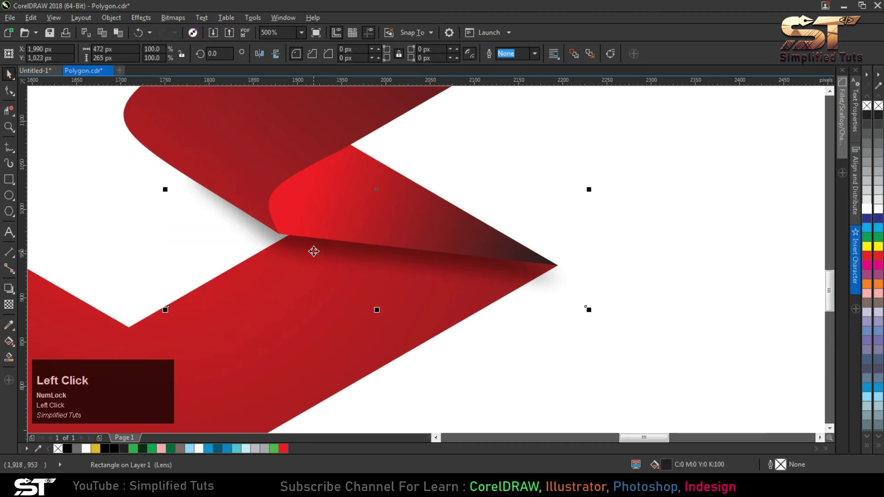
Deselect everything and marquee-select the ribbon parts again
{"action": "key", "text": "ctrl+z"}
{"action": "left_click", "coordinate": [117, 19]}
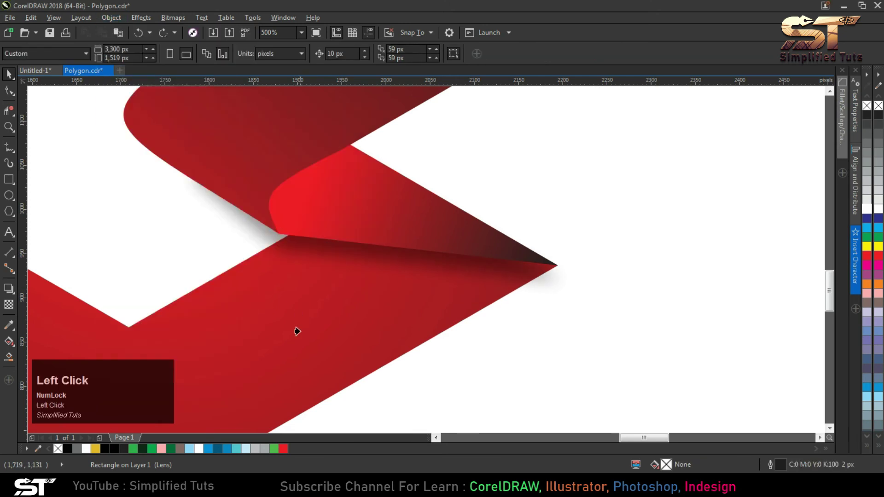
{"action": "scroll", "scroll_direction": "down", "scroll_amount": 3}
{"action": "left_click_drag", "start_coordinate": [731, 363], "coordinate": [264, 207]}
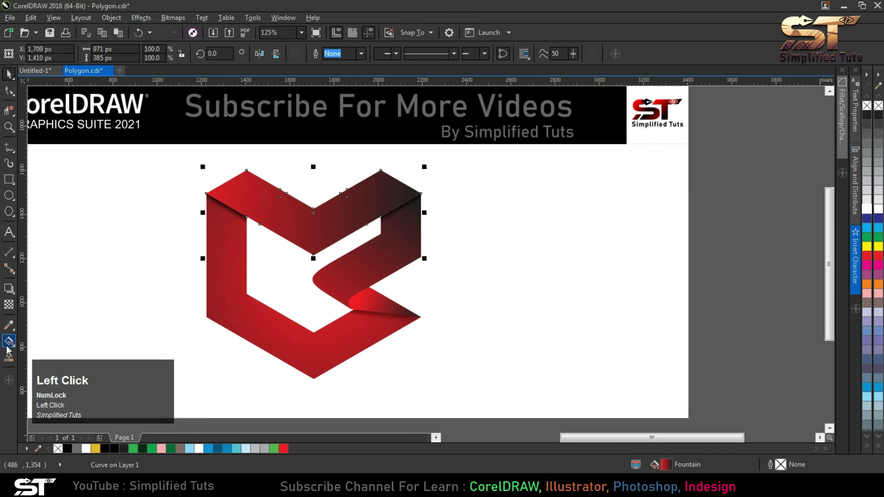
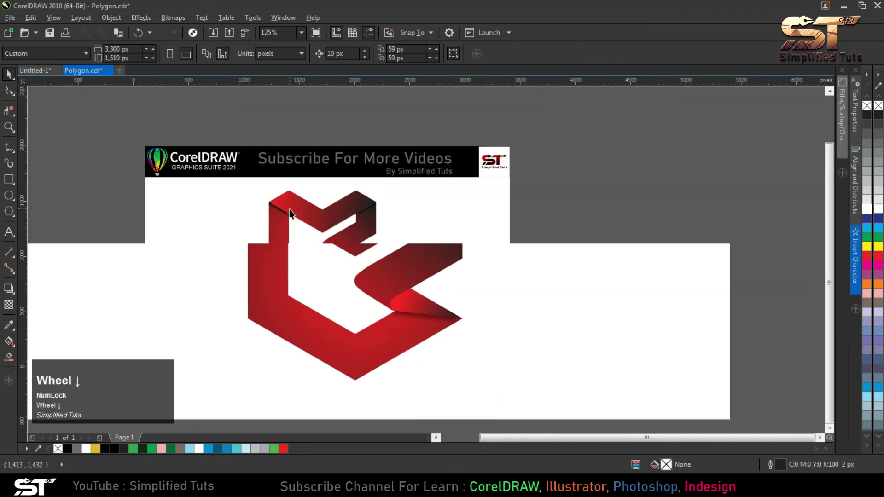
Convert the entire selected logo, shadows included, into a single RGB bitmap with transparent background
{"action": "left_click", "coordinate": [491, 353]}
{"action": "scroll", "scroll_direction": "up", "scroll_amount": 3}
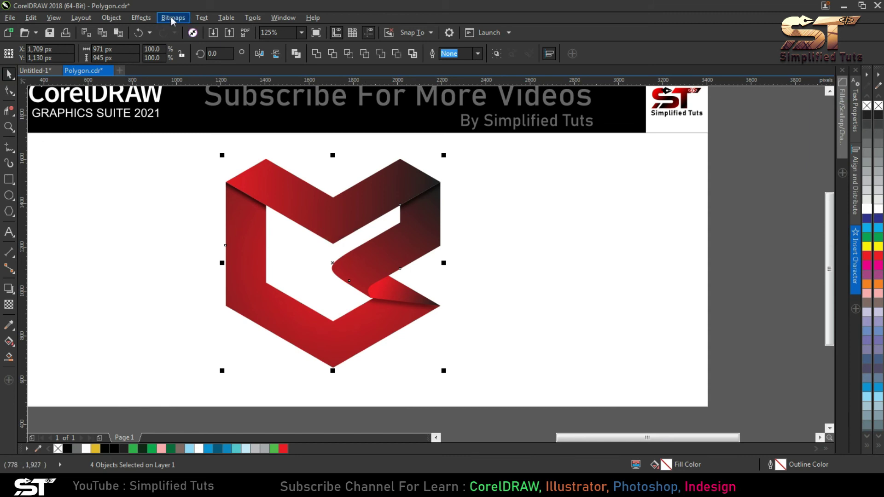
{"action": "left_click", "coordinate": [46, 24]}
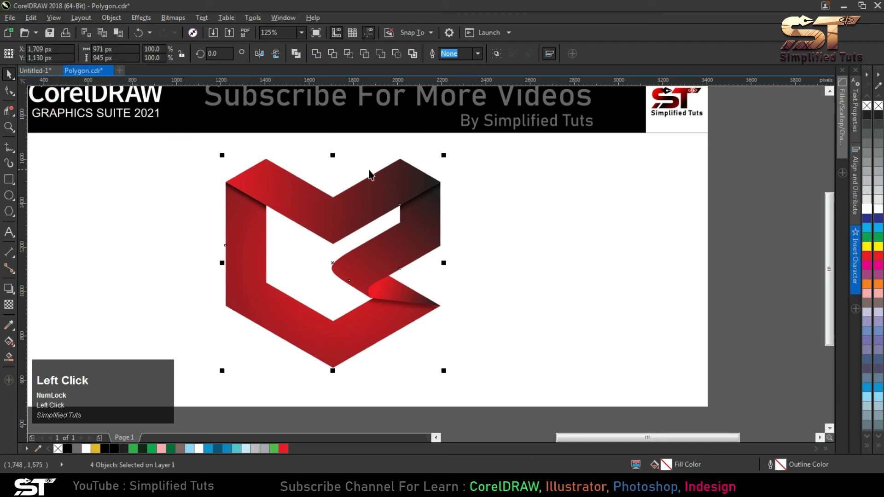
{"action": "left_click", "coordinate": [177, 21]}
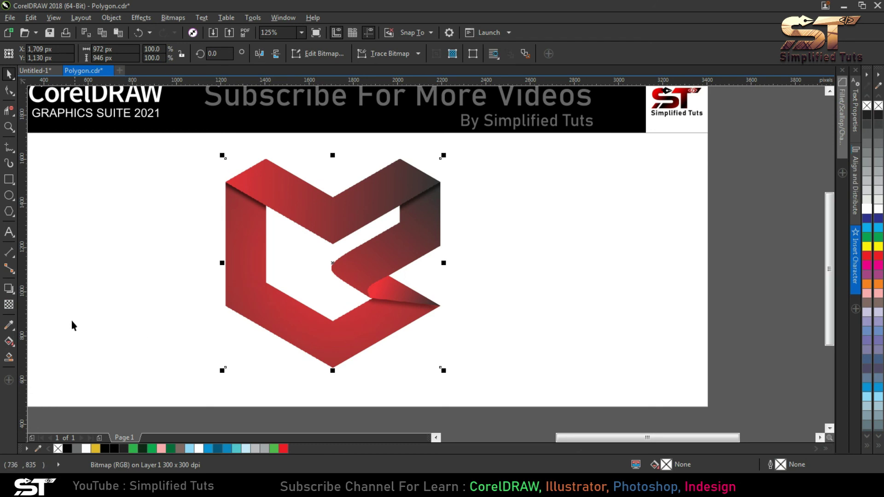
Set the bitmap's transparency merge mode to Add for brighter reds
{"action": "left_click", "coordinate": [10, 311]}
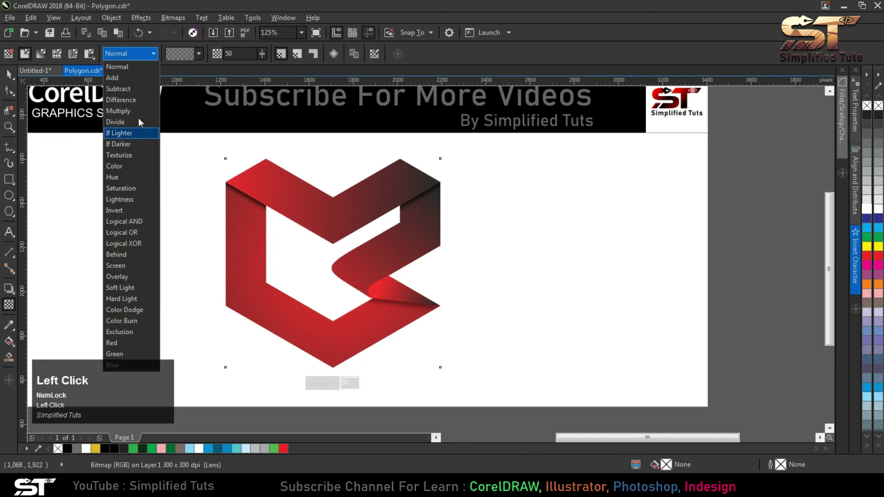
{"action": "left_click", "coordinate": [126, 83]}
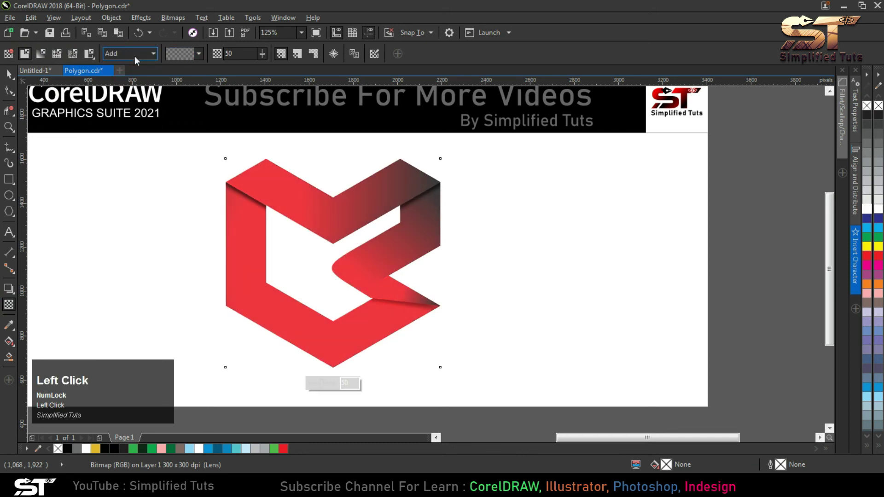
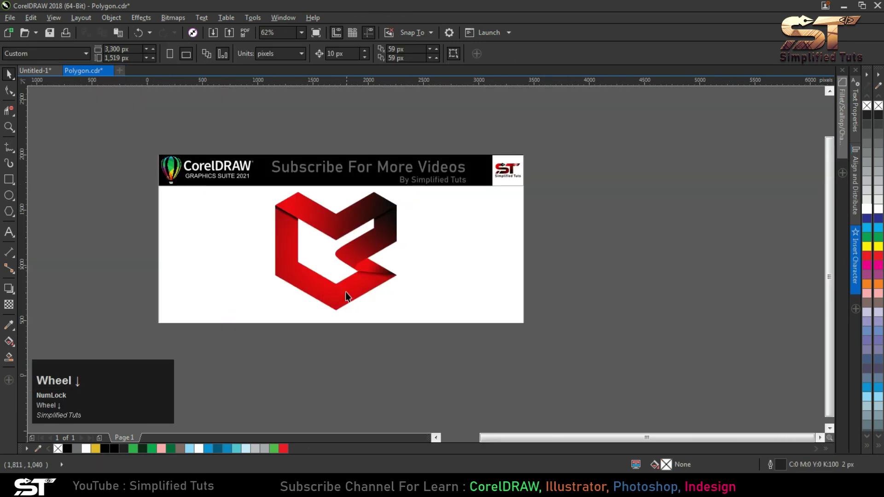
Prepare the page beside the logo and switch to adding text
{"action": "left_click", "coordinate": [431, 375]}
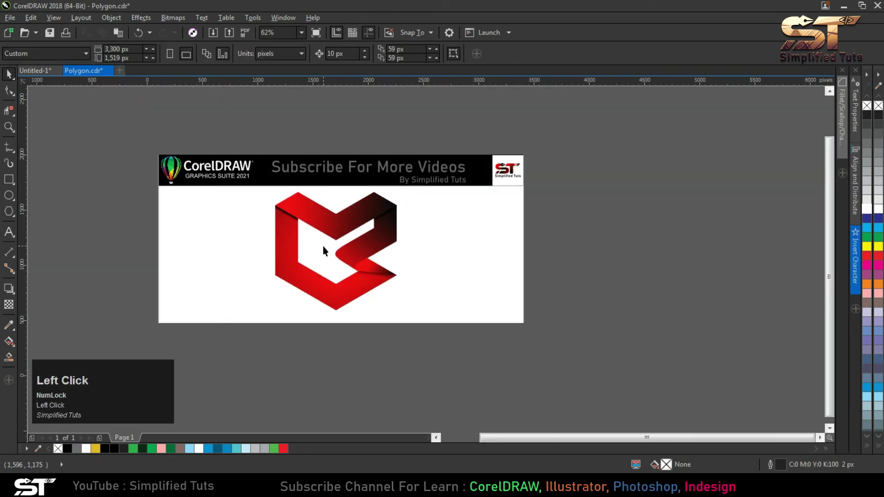
{"action": "scroll", "scroll_direction": "down", "scroll_amount": 3}
{"action": "scroll", "scroll_direction": "up", "scroll_amount": 3}
{"action": "scroll", "scroll_direction": "down", "scroll_amount": 3}
{"action": "key", "text": "ctrl+a"}
{"action": "key", "text": "shift+F2"}
Enter three lines of text: Plz, Subscribe, If You Like in Geometr415 Blk BT
{"action": "left_click", "coordinate": [13, 232]}
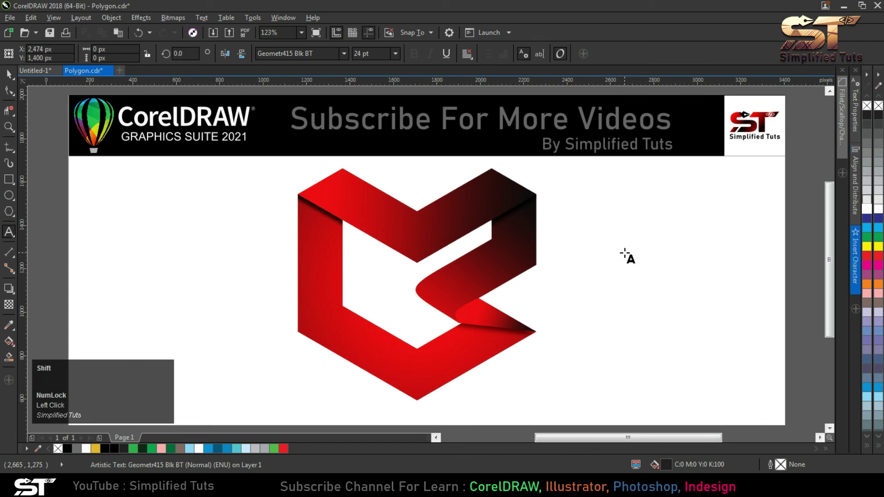
{"action": "key", "text": "Return"}
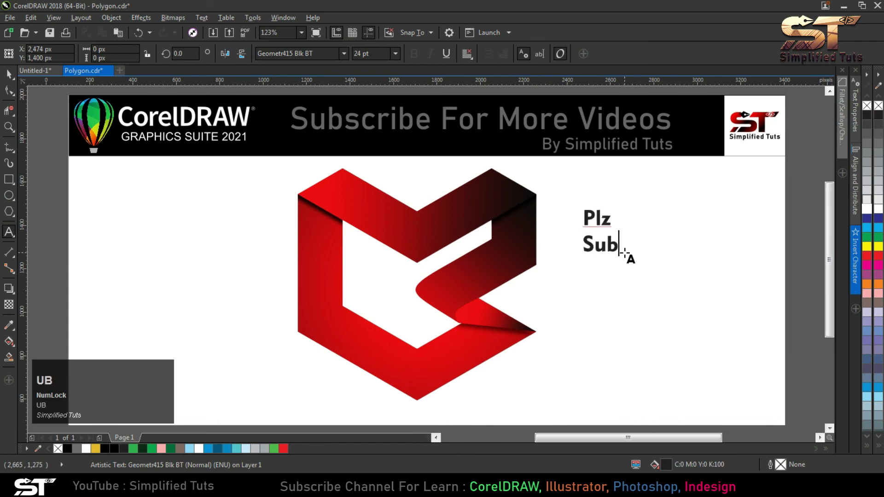
{"action": "type", "text": "UBSCRIBe"}
{"action": "key", "text": "space"}
{"action": "key", "text": "Return"}
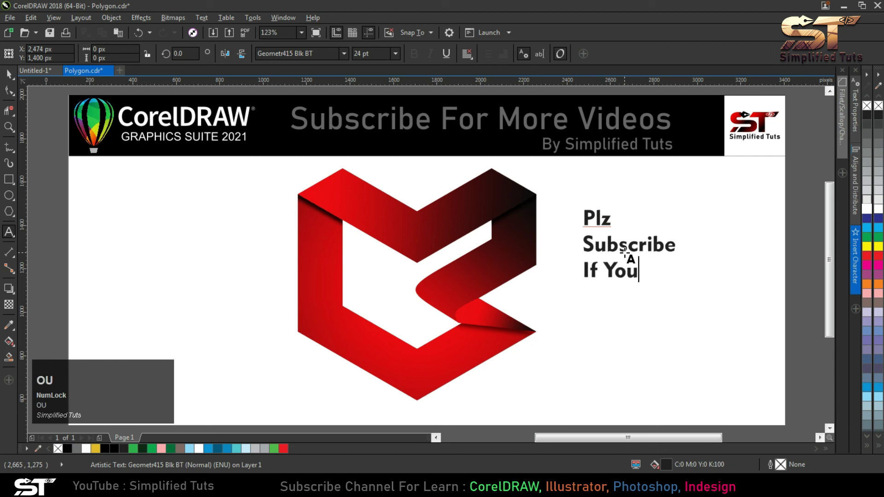
{"action": "type", "text": "ike"}
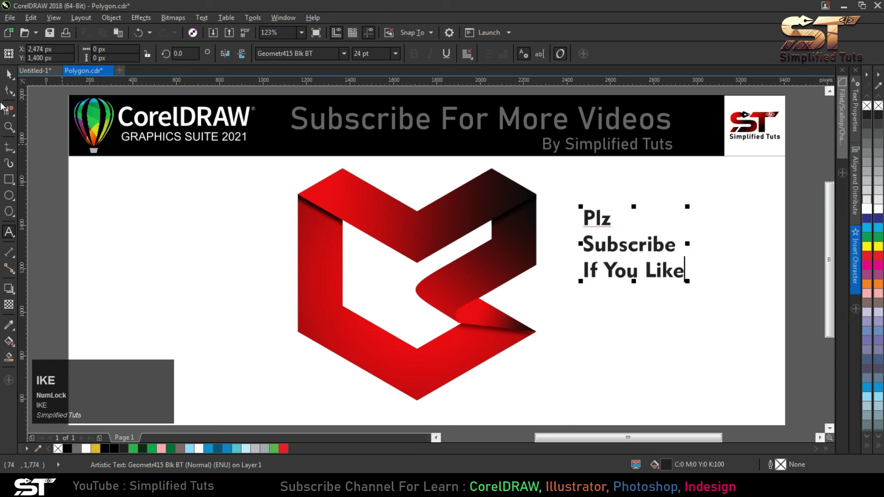
Finish the text block and show the design in full-screen preview (F9)
{"action": "left_click", "coordinate": [8, 83]}
{"action": "key", "text": "F9"}
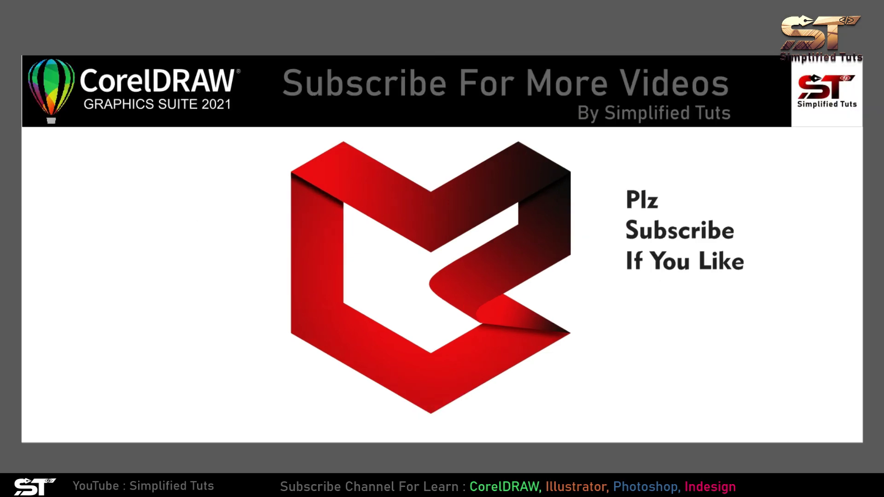